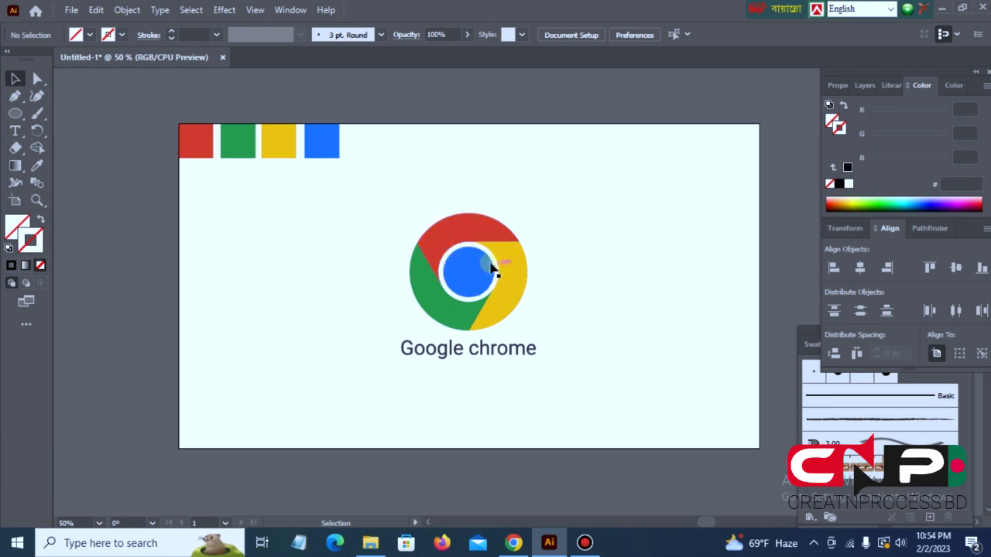
Select the existing Chrome logo with its caption and delete it from the artboard
left_click(495, 263)
key("Delete")
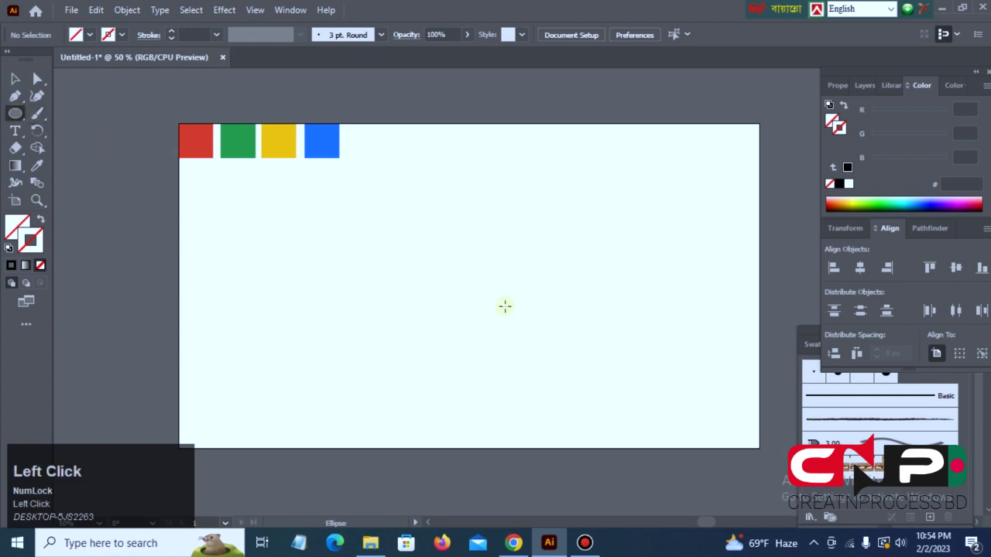
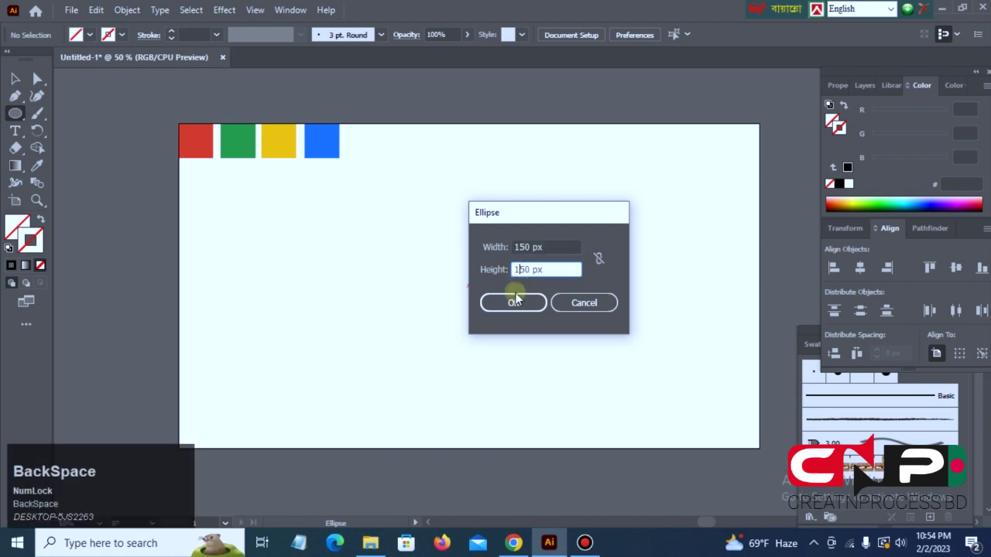
Place 150, 180 and 350 px circles by exact size via the Ellipse dialog
left_click(523, 303)
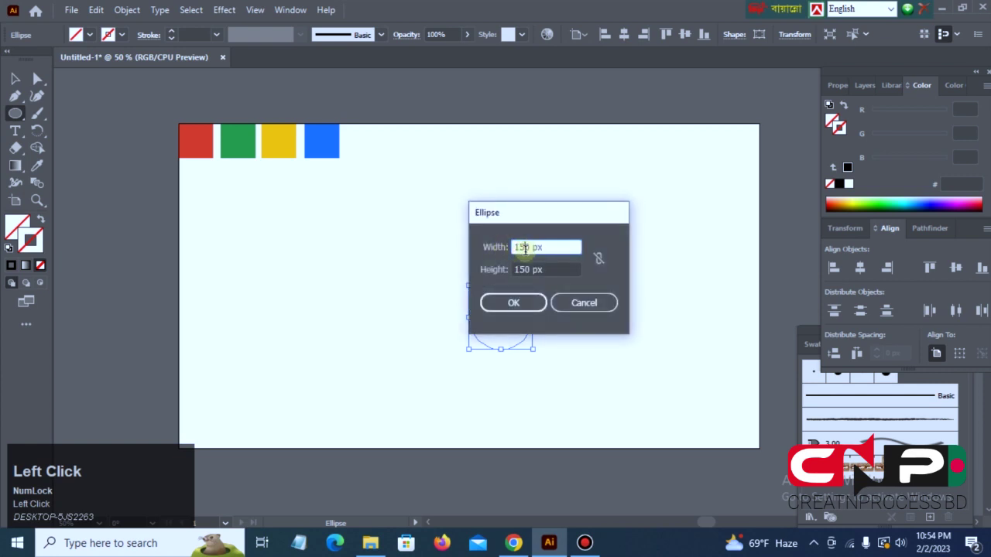
key("BackSpace")
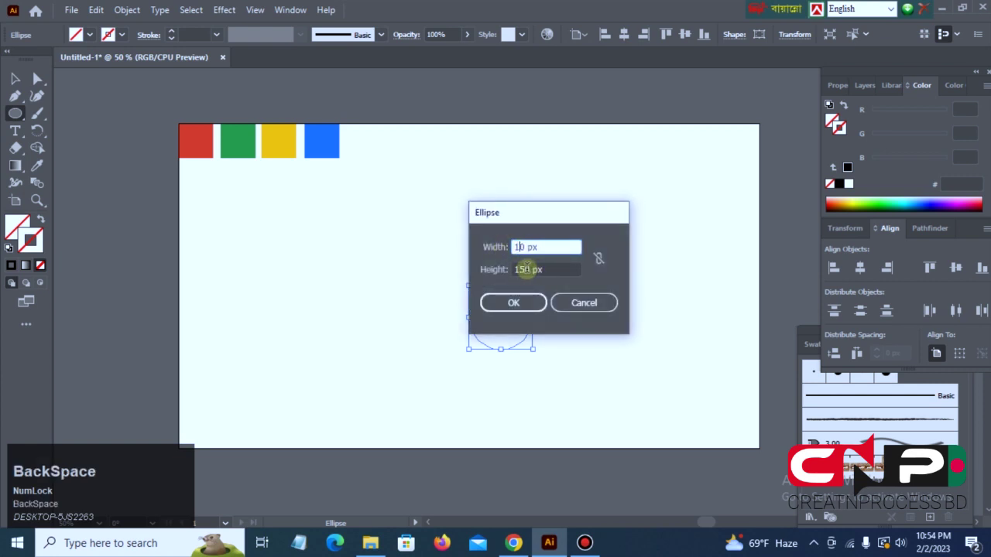
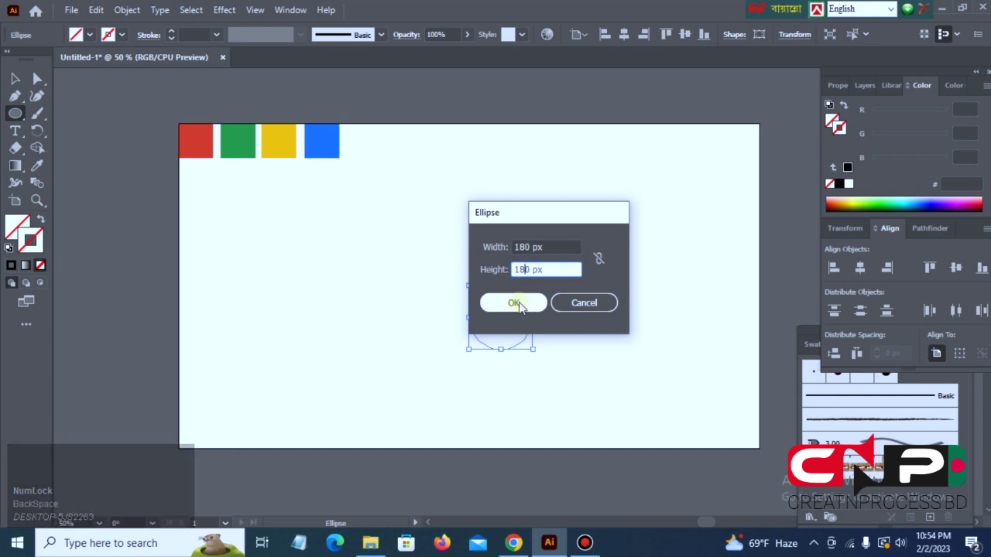
left_click(523, 305)
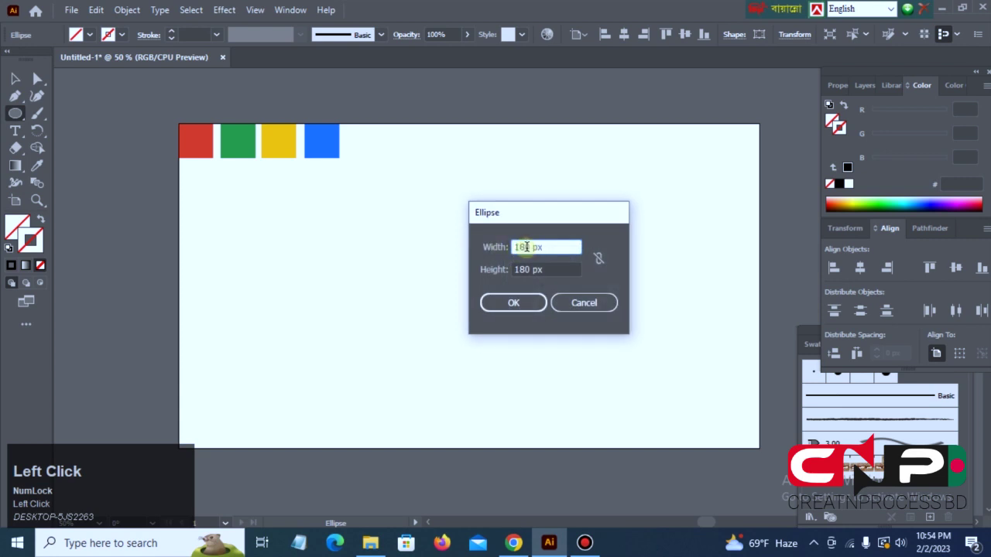
key("BackSpace")
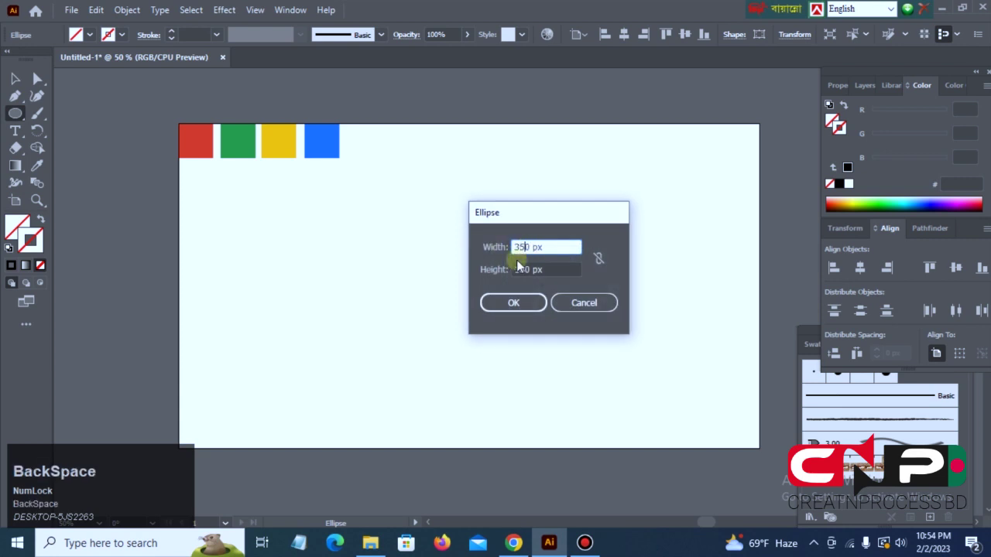
key("Tab")
left_click(532, 271)
key("BackSpace")
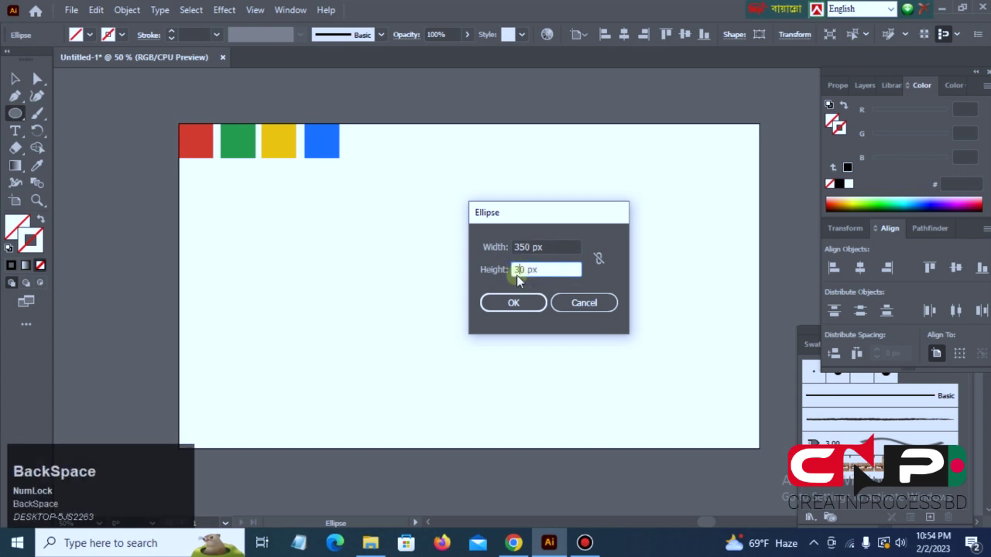
left_click(518, 309)
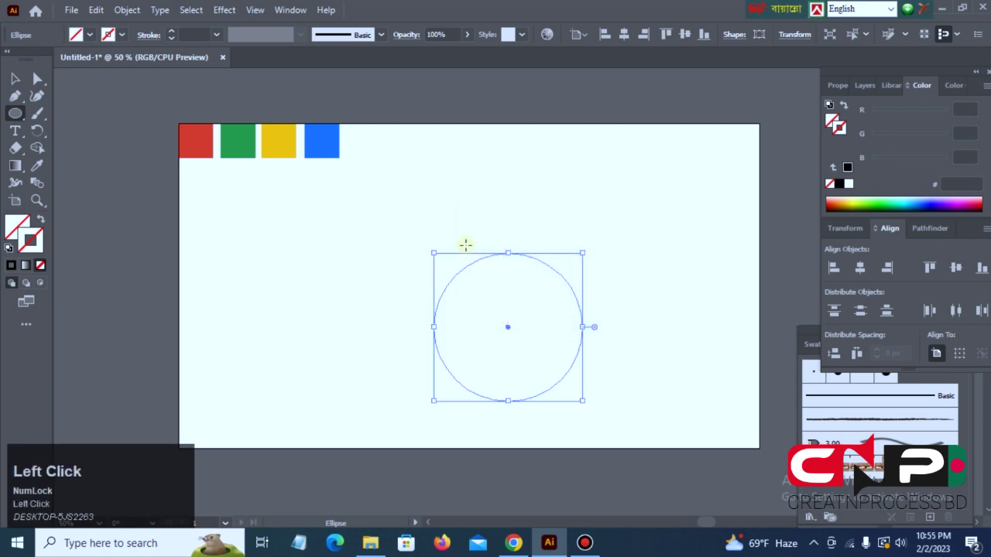
Select all three circles and align them on a shared vertical centre
left_click_drag(13, 77, 177, 34)
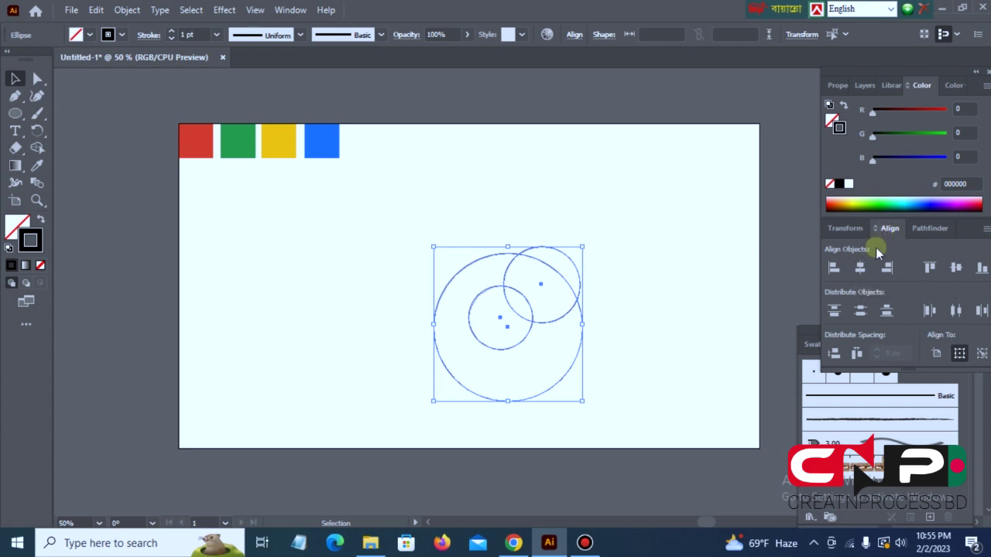
left_click(865, 272)
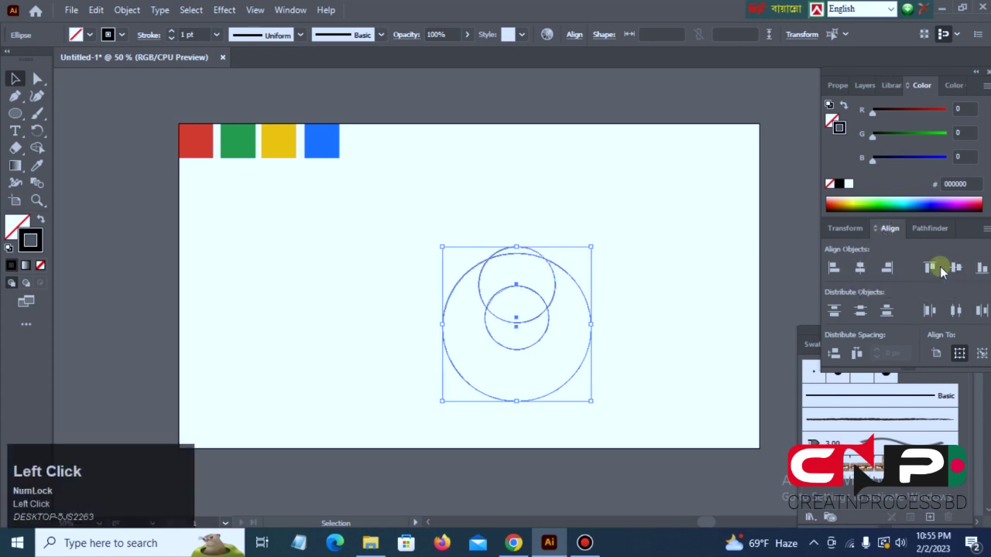
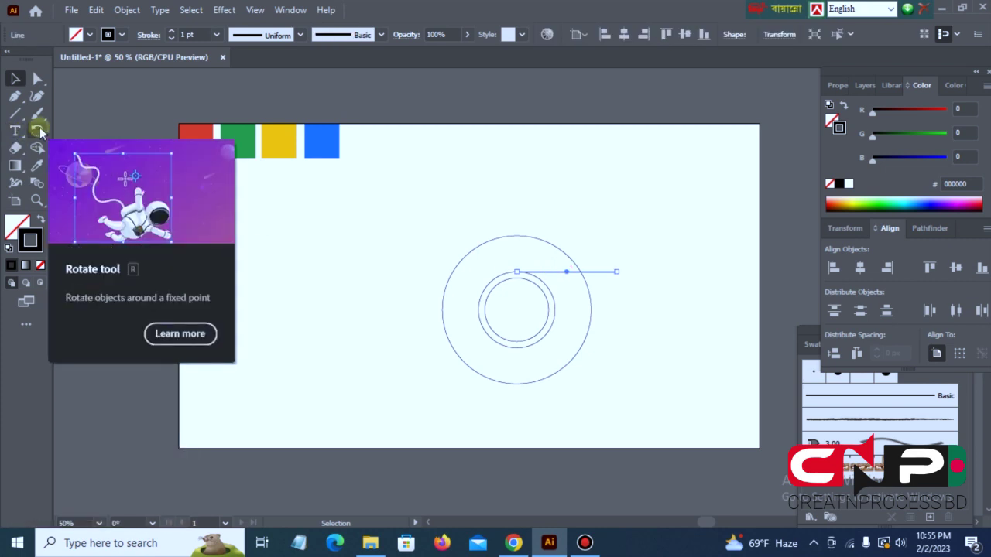
Rotate-copy the line 120° around the centre twice, then select all circles and lines
left_click(43, 130)
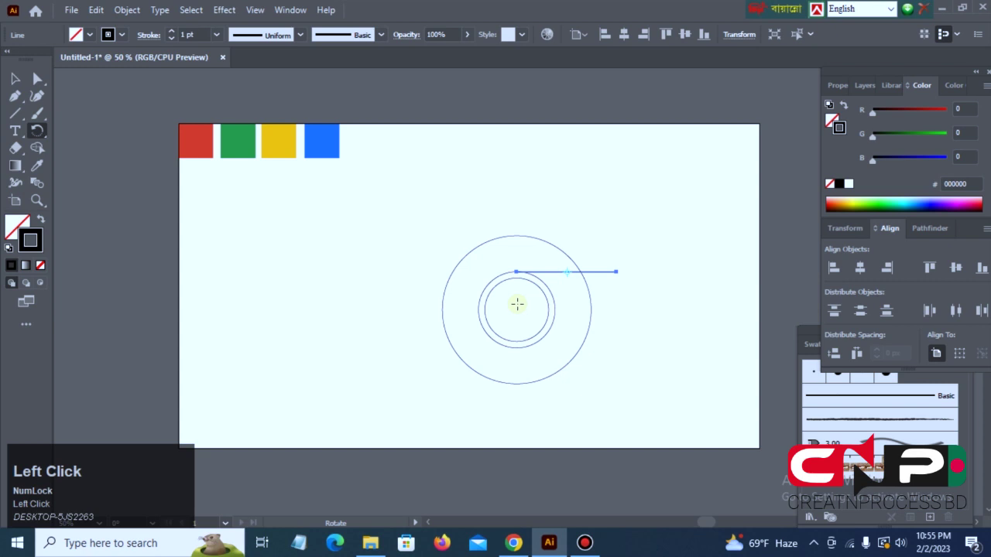
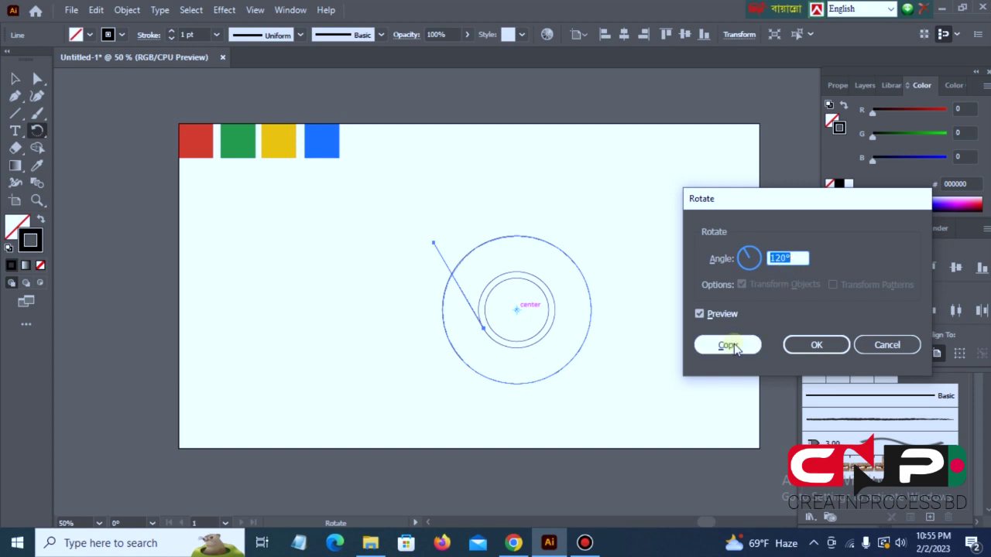
left_click(739, 347)
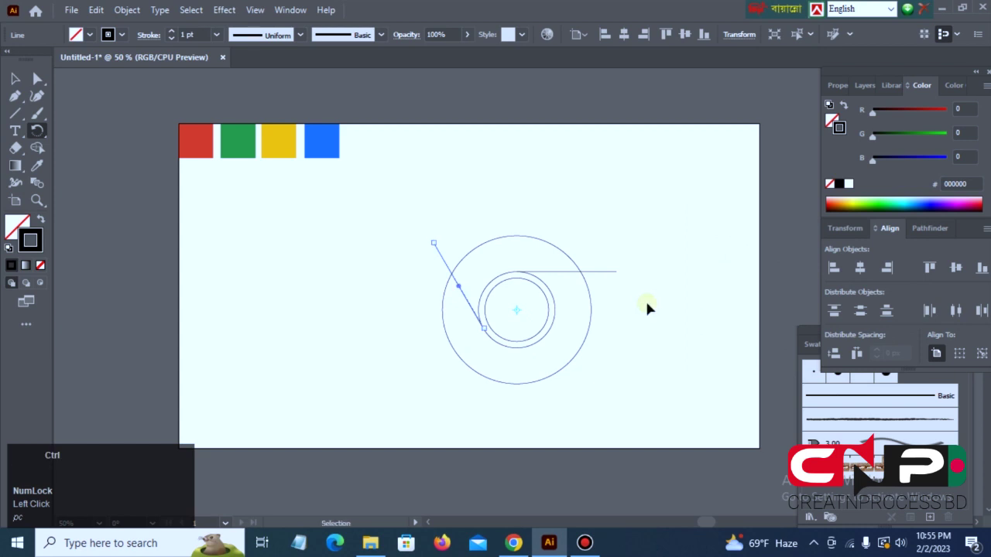
key("ctrl+d")
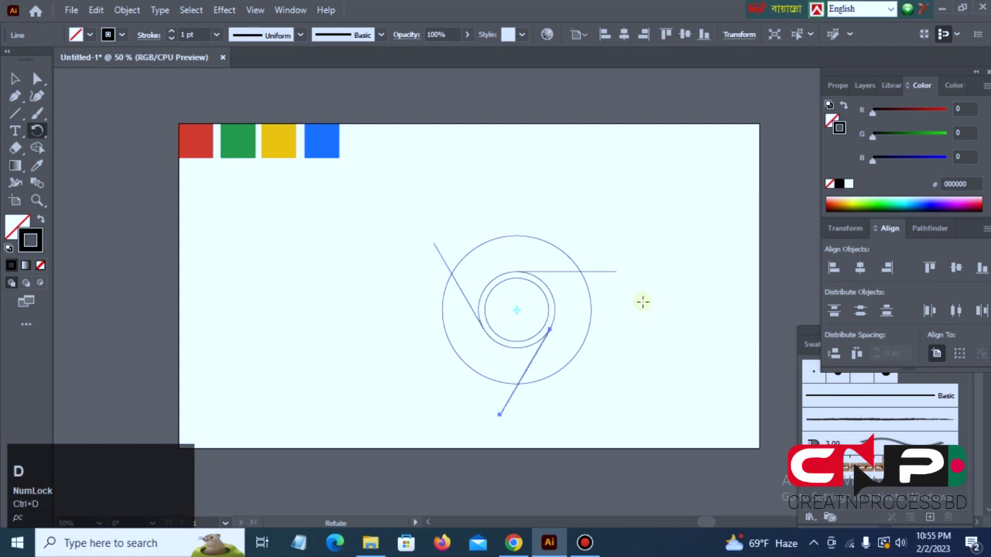
left_click_drag(17, 91, 941, 231)
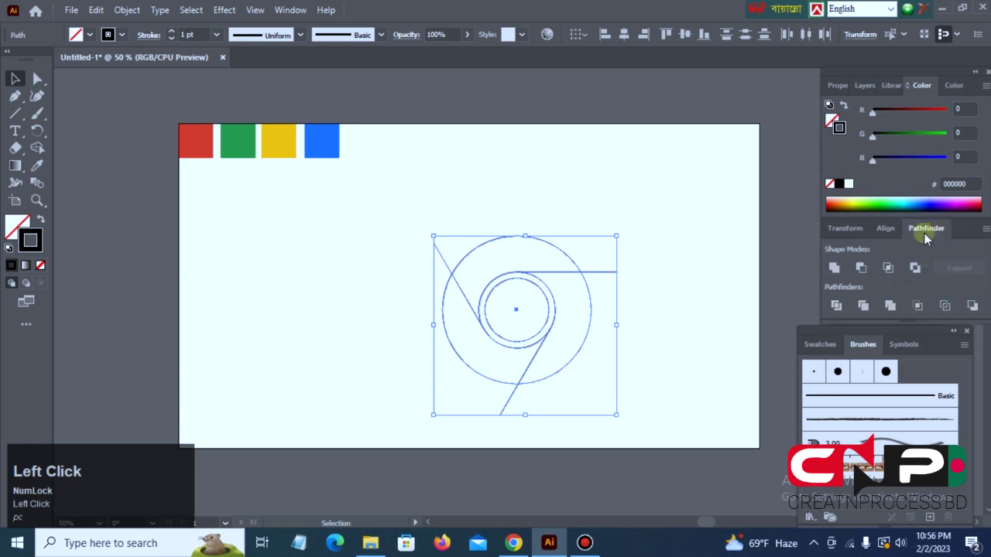
Ungroup the divided circle and line pieces into separate shapes
right_click(520, 277)
left_click(577, 399)
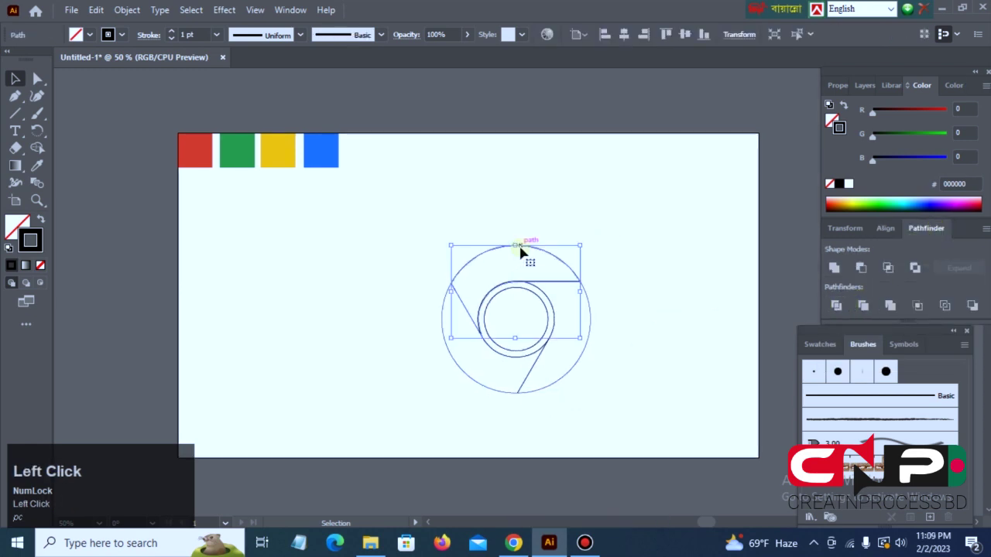
type("pcpcpc")
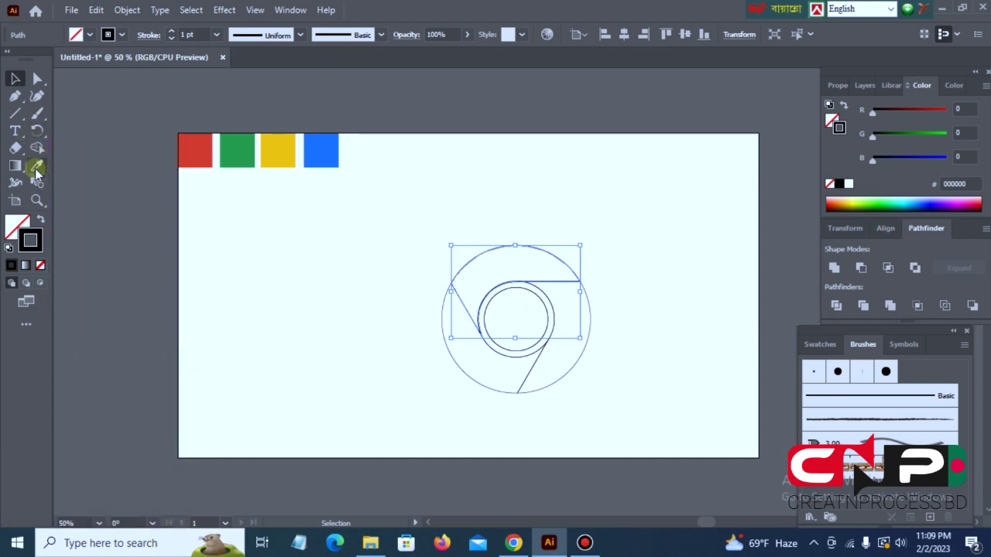
Fill the outer segments red, green and yellow and the inner circle blue using the Eyedropper
type("pc")
left_click(40, 172)
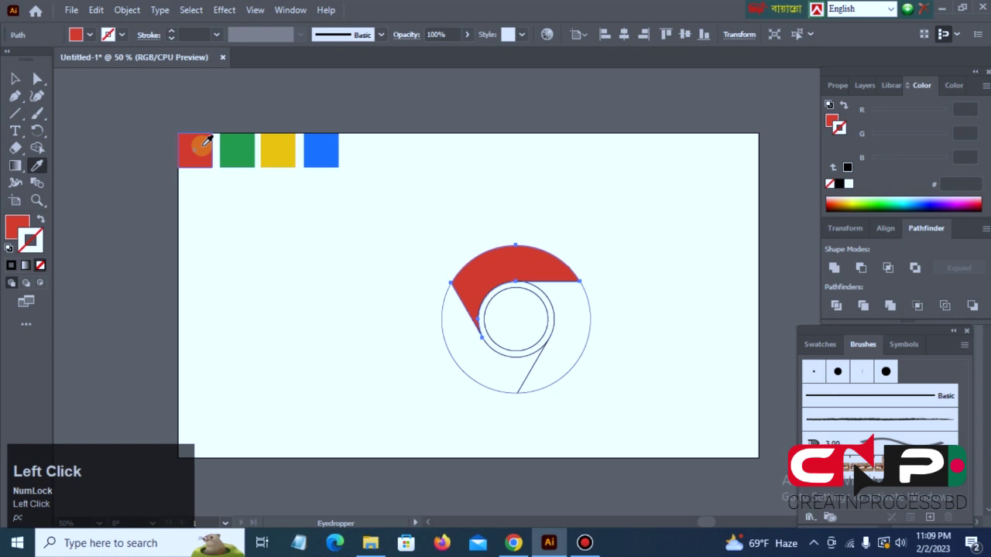
key("v")
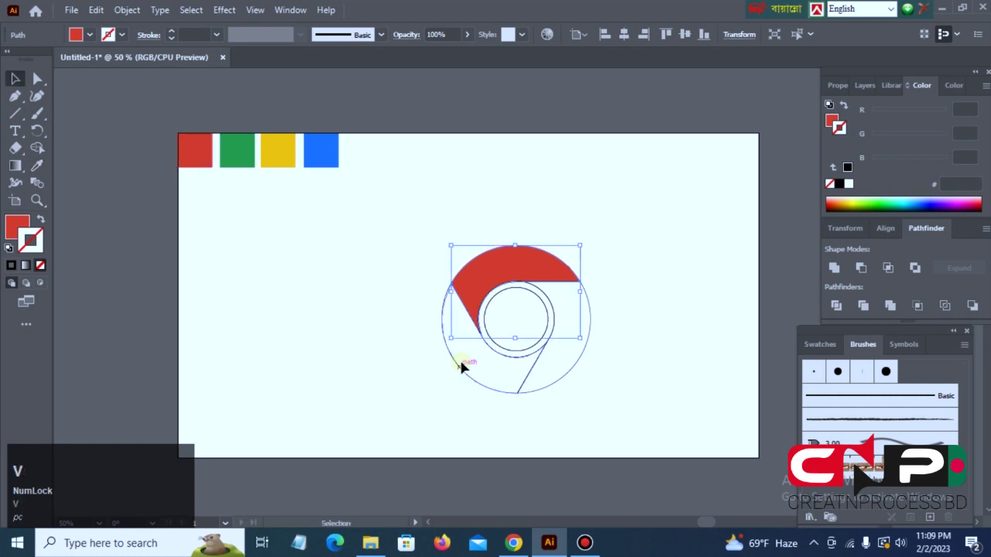
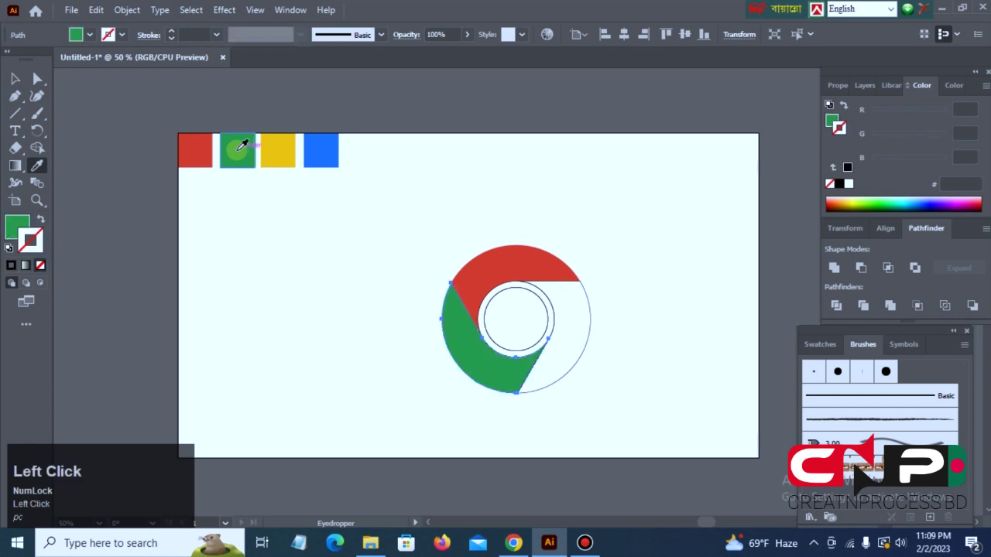
key("v")
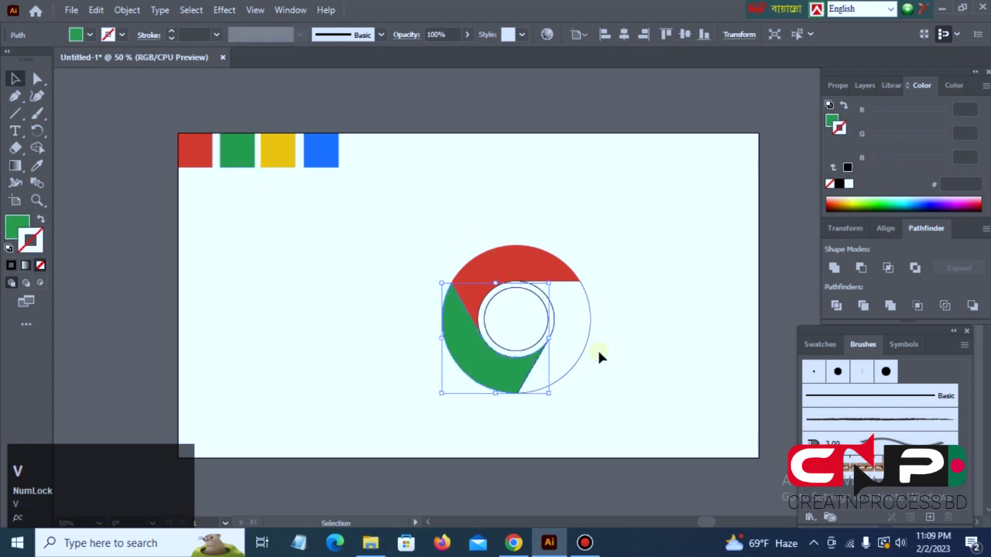
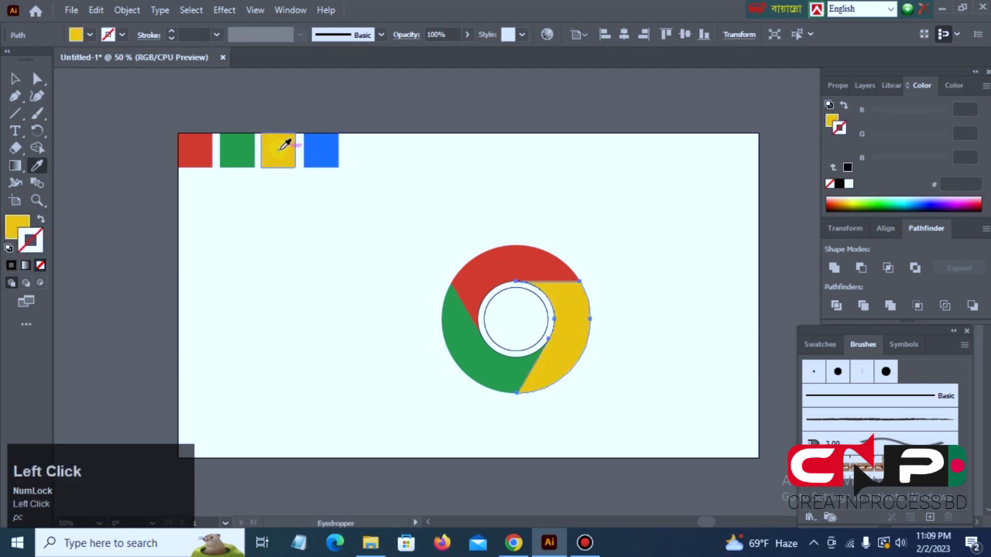
key("v")
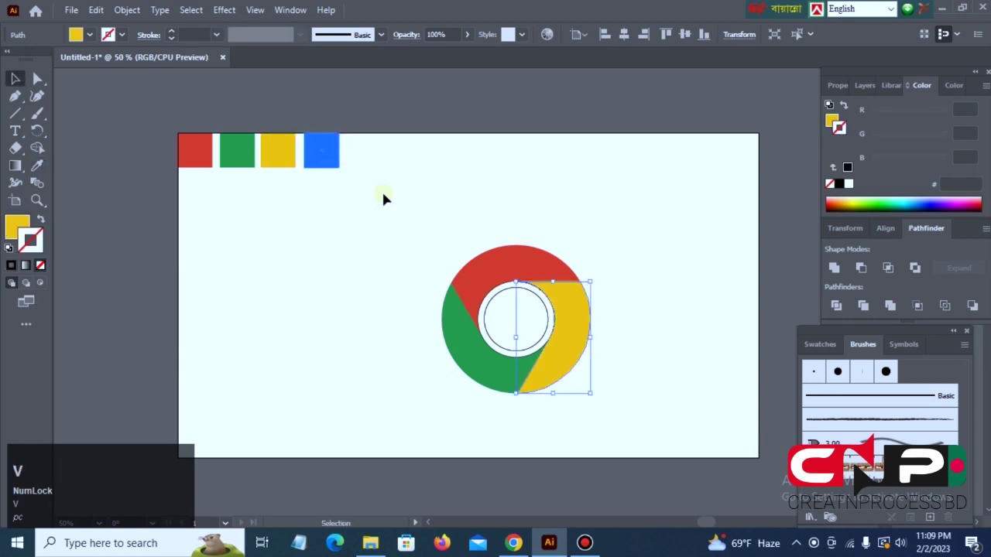
double_click(506, 293)
type("pc")
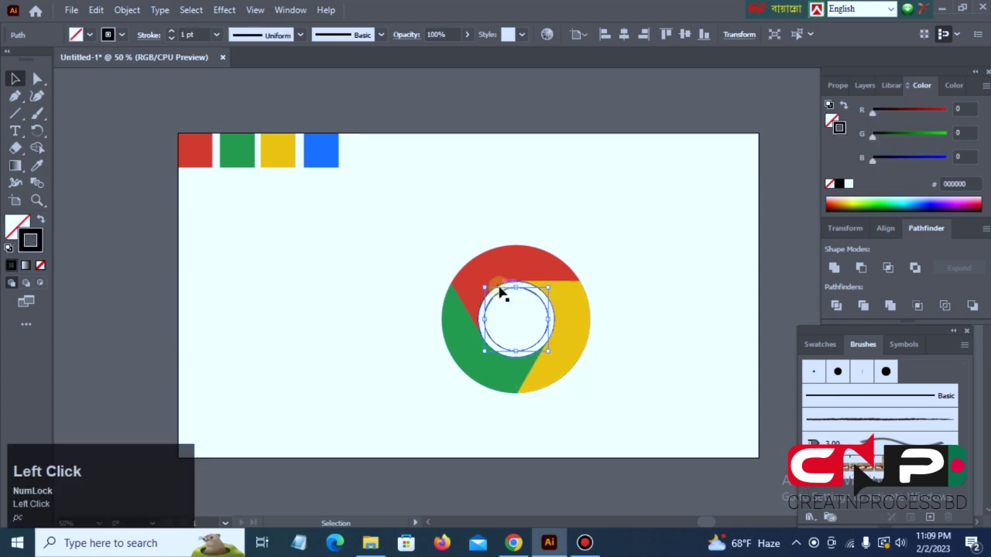
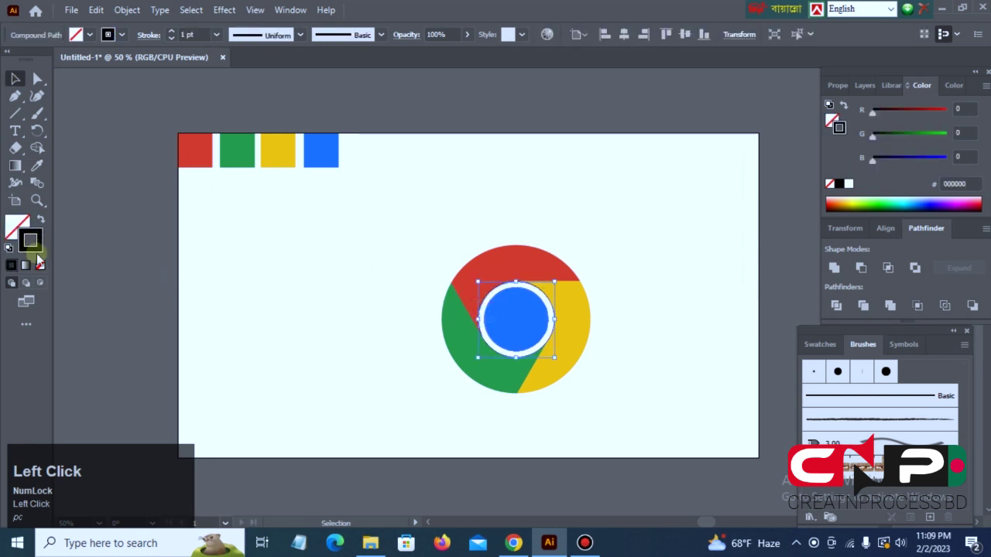
Select the whole logo, remove its outlines and deselect
left_click_drag(44, 269, 622, 391)
key("ctrl+g")
left_click(628, 40)
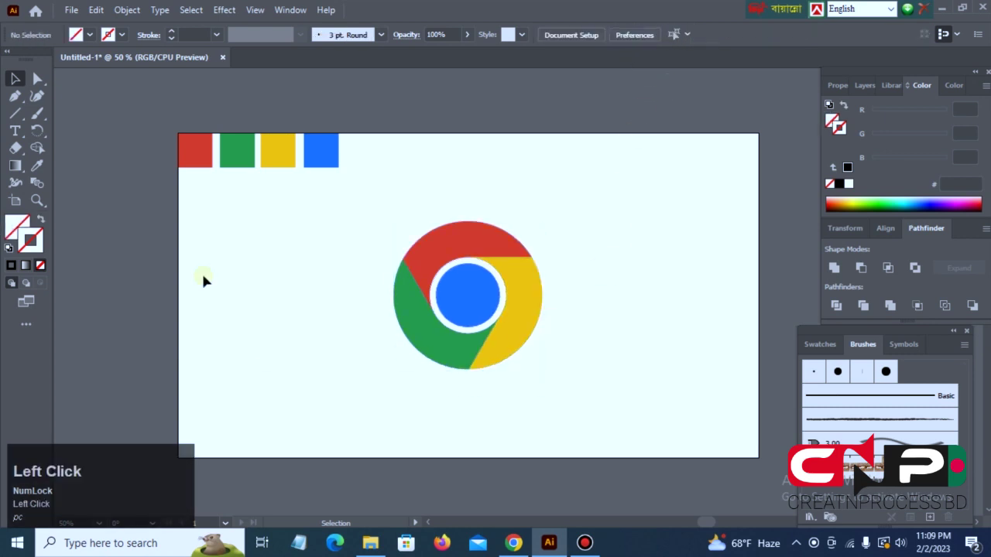
Add a 'Google chrome' text object below the logo, enlarged and filled dark grey 1A1A1A
type("pc")
left_click(22, 133)
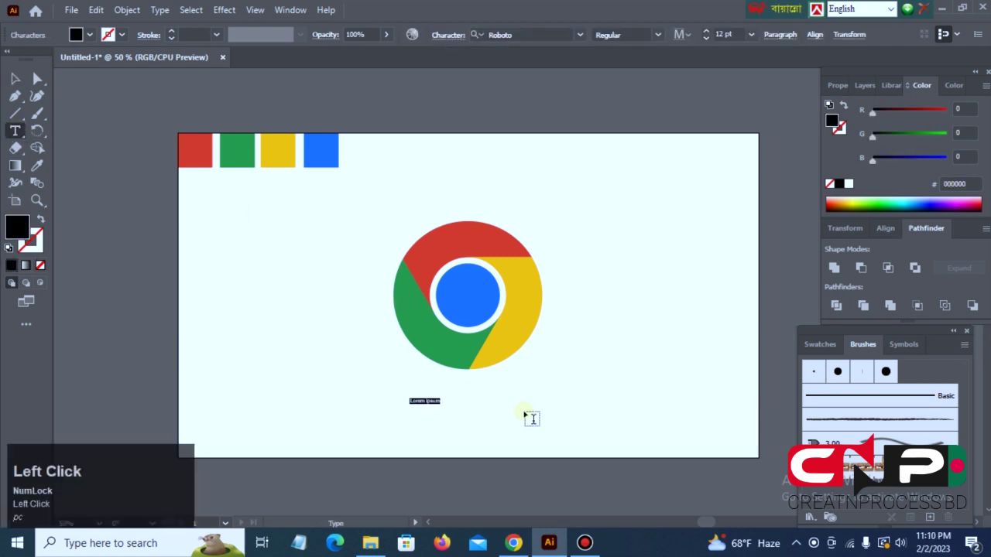
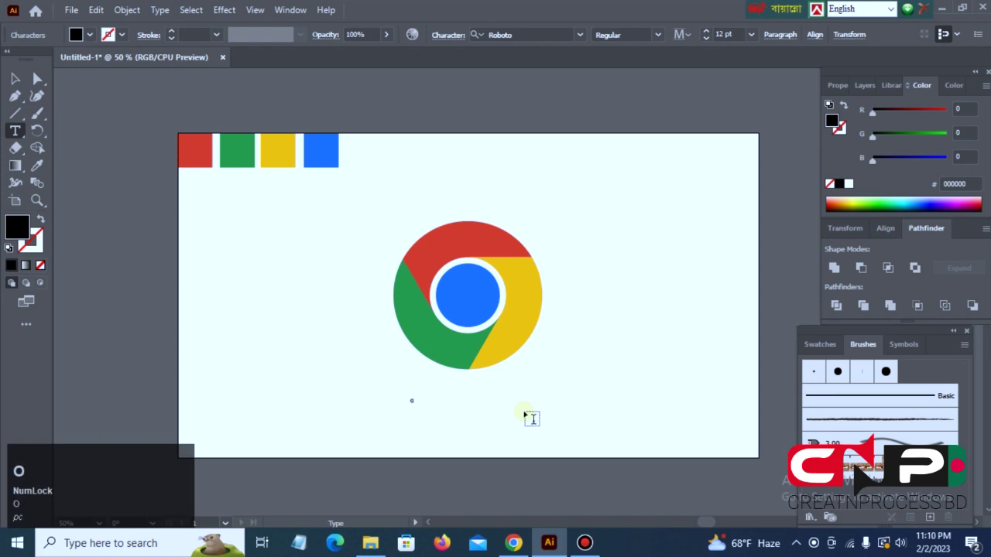
type("gle")
key("space")
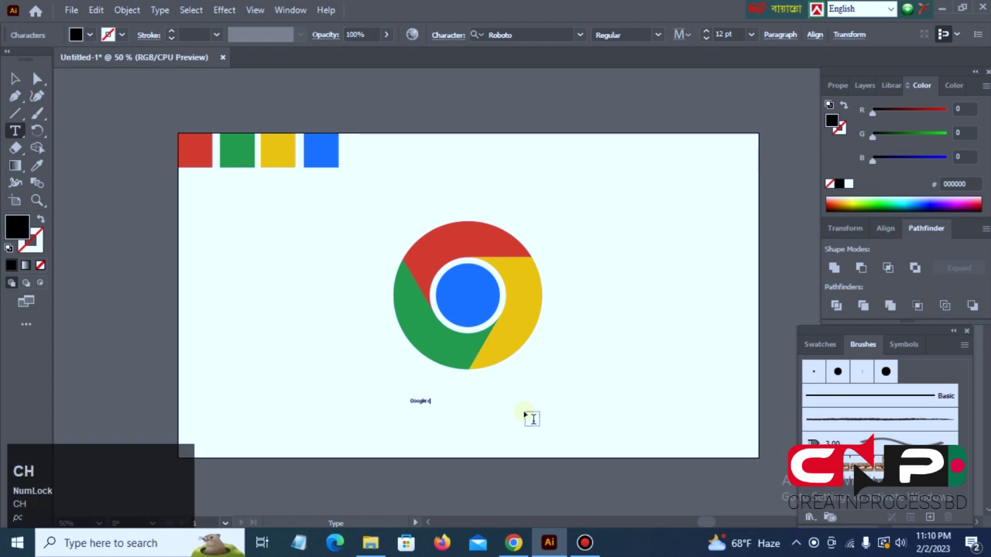
type("rome")
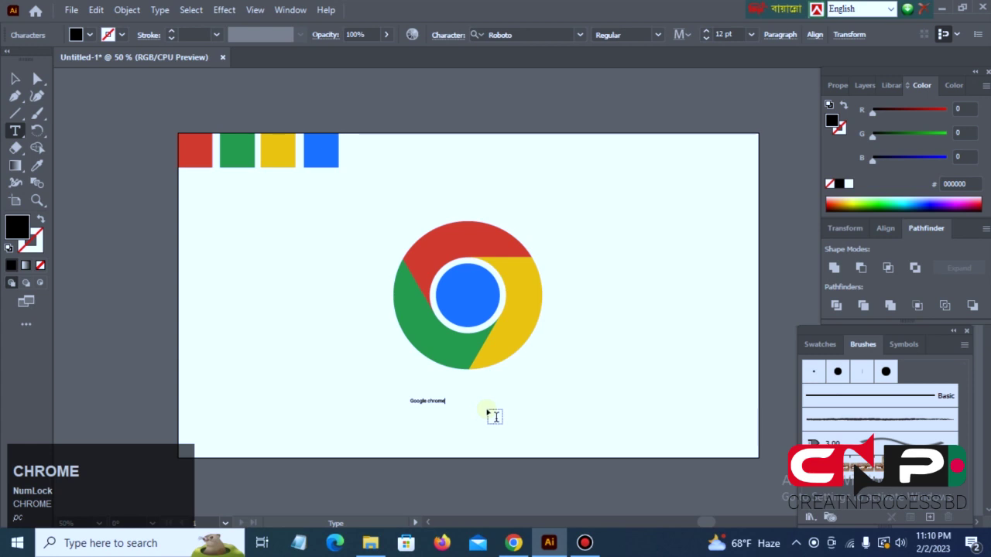
left_click(17, 82)
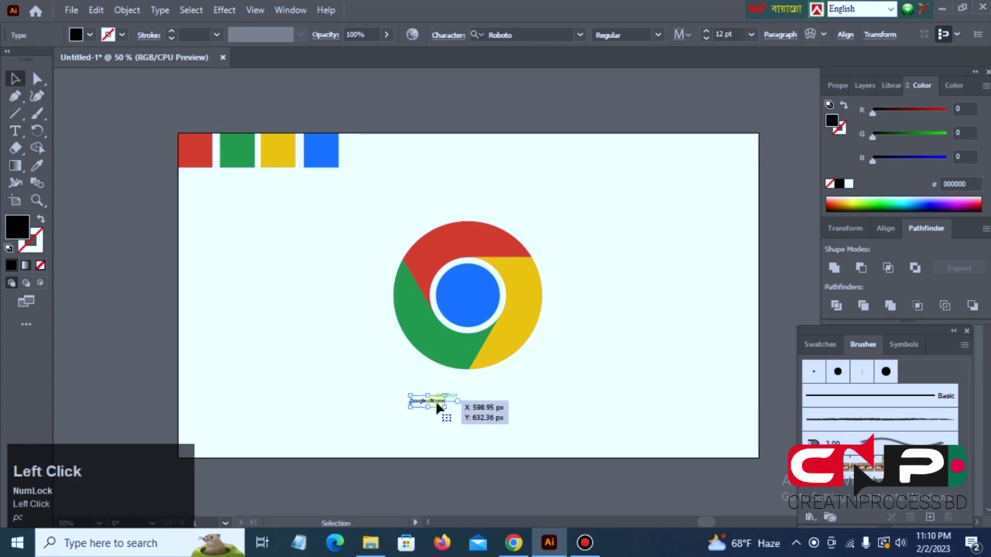
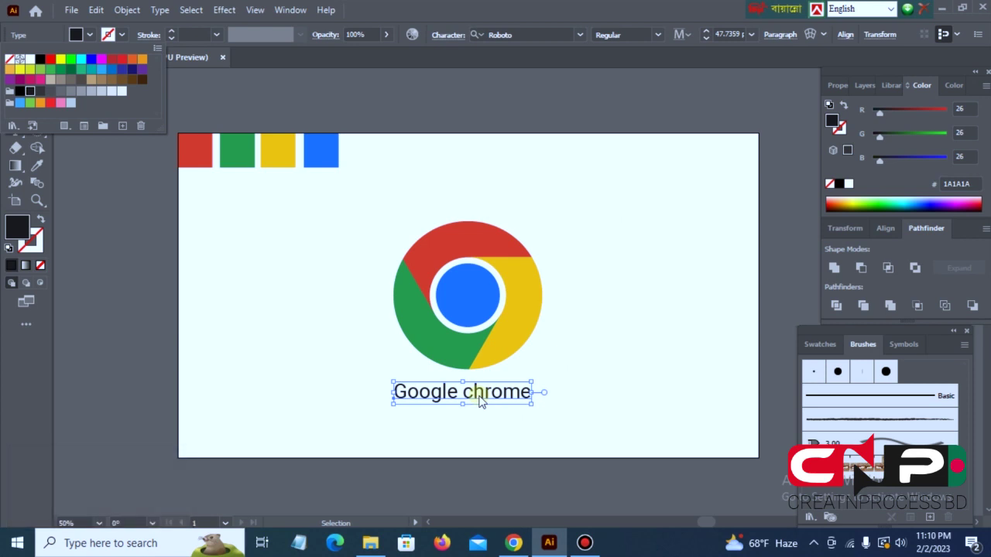
right_click(484, 396)
Select the logo together with the text and group them
type("pc")
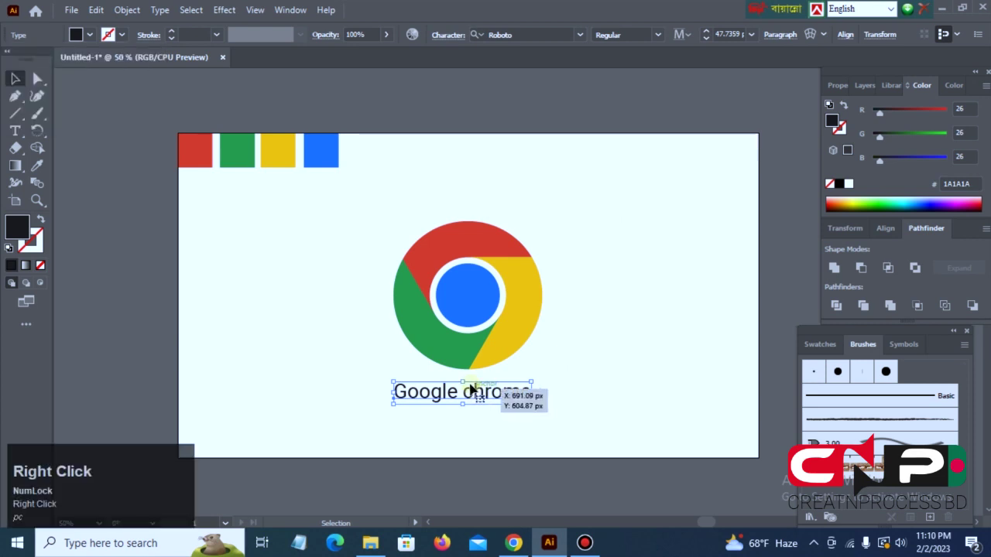
type("pc")
left_click(537, 191)
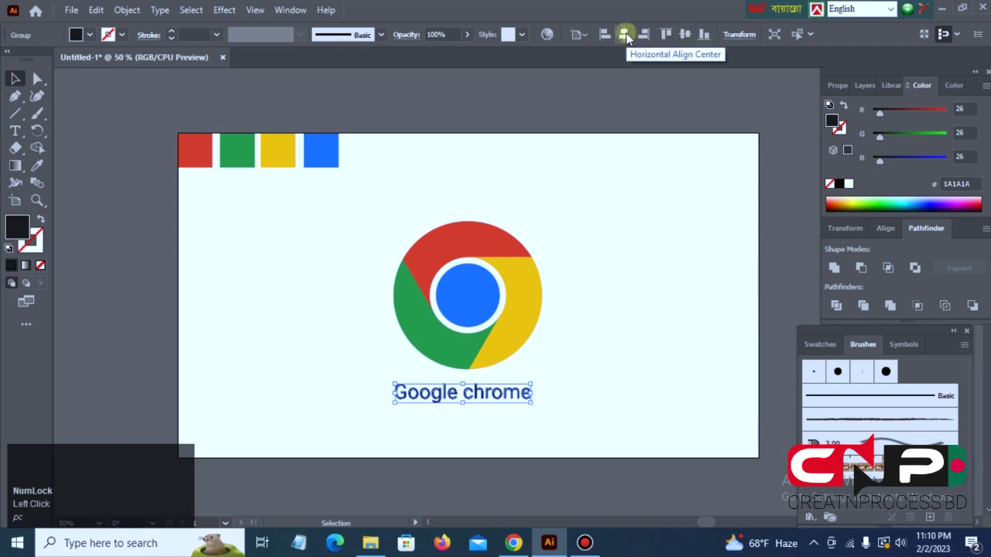
left_click_drag(630, 42, 616, 421)
key("ctrl+g")
Align the caption to the logo's horizontal centre and deselect the artwork
type("pc")
left_click(614, 383)
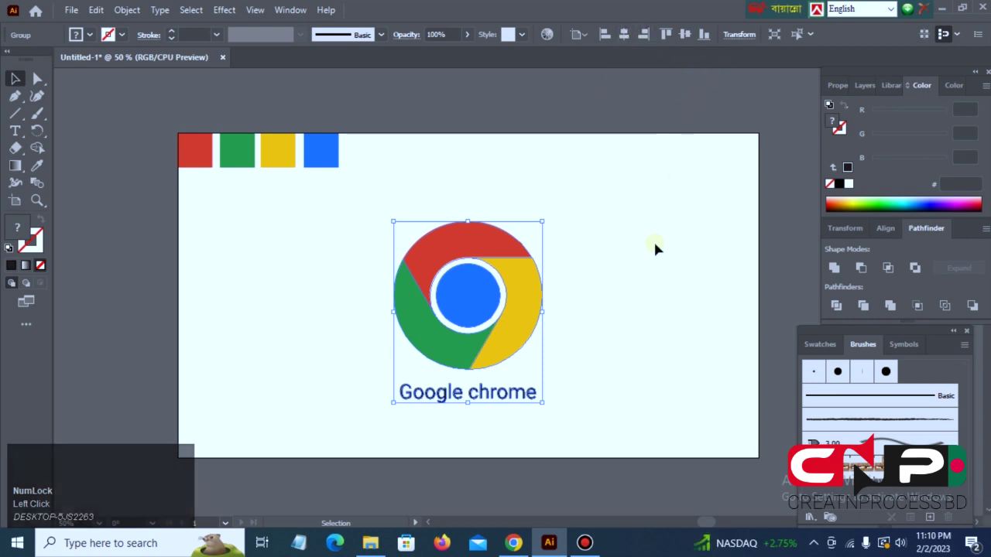
left_click(691, 40)
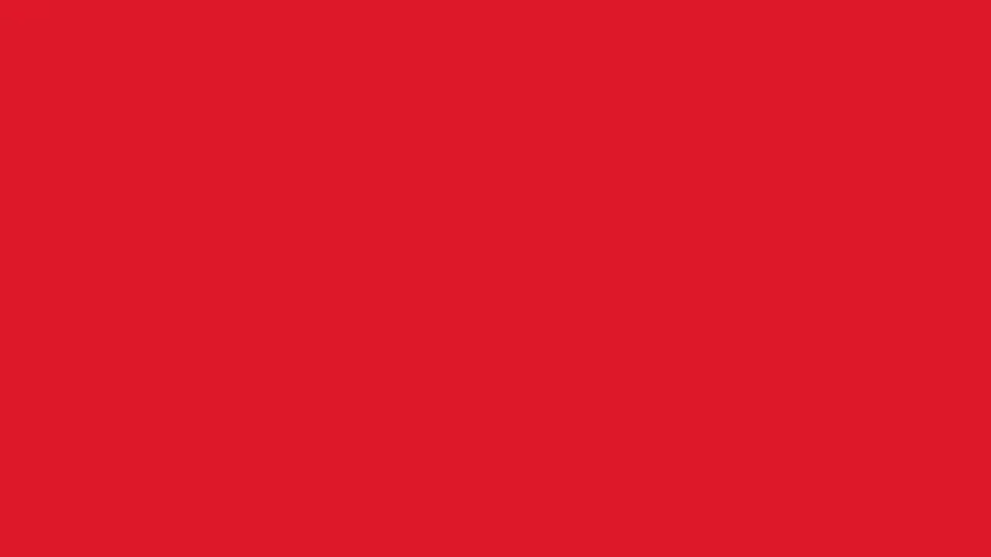